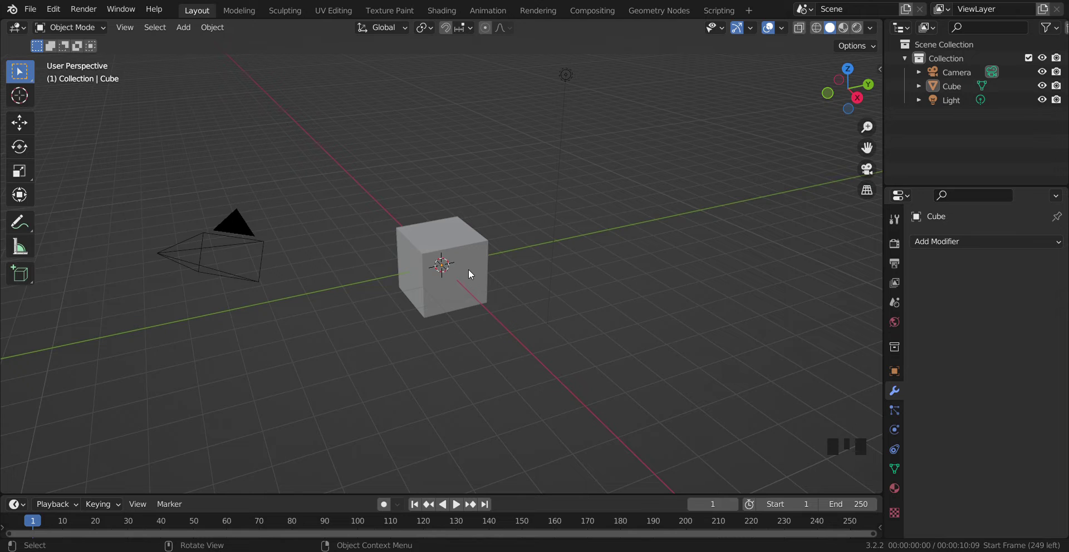
Delete the default cube and add a torus in its place, shown in Weight Paint mode
click(472, 275)
key(Delete)
key(shift+a)
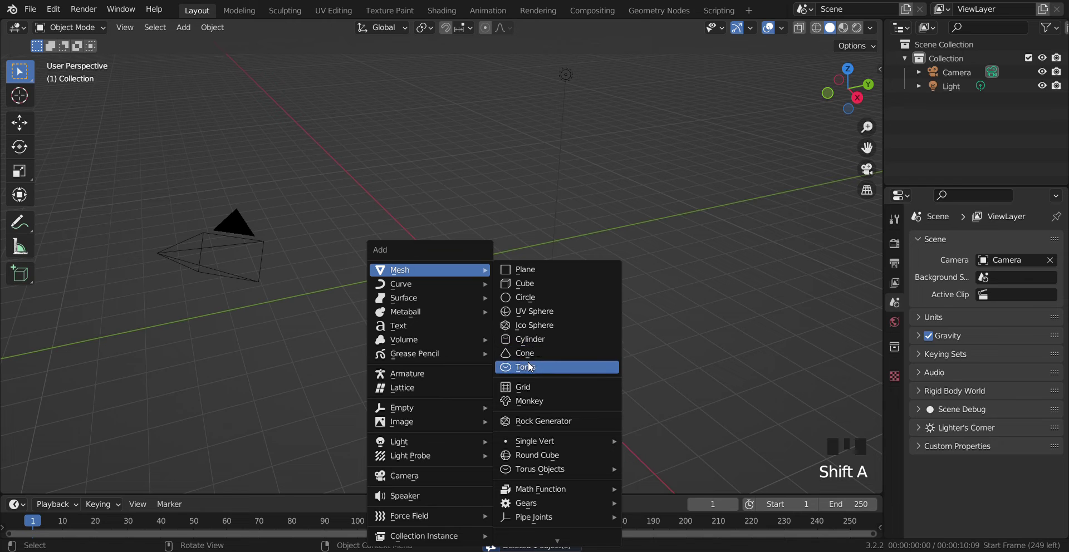
scroll(up, 3)
scroll(up, 3)
Show the torus's mesh data properties to create the 'mask' vertex group
drag(93, 21, 746, 415)
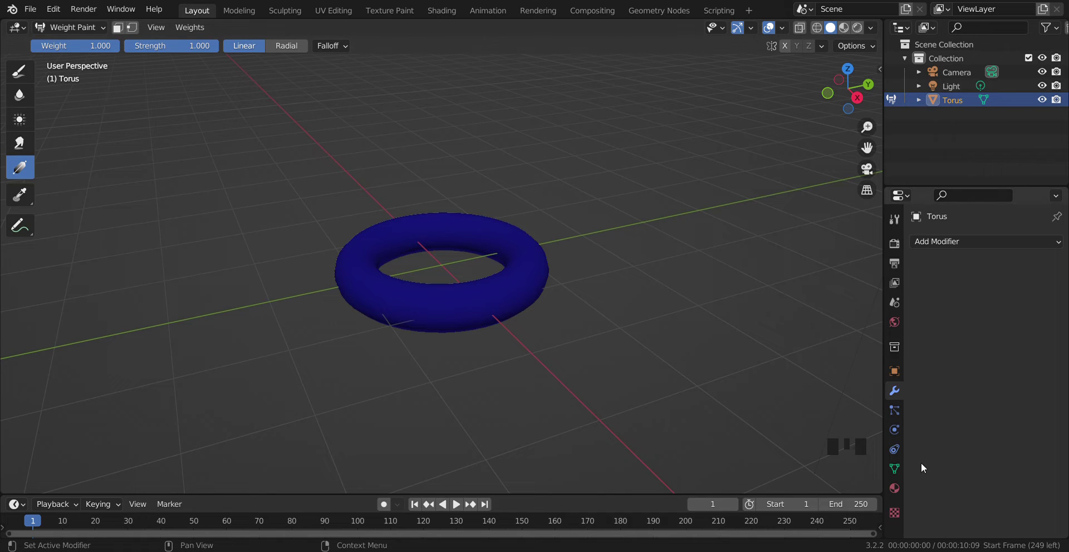
click(896, 472)
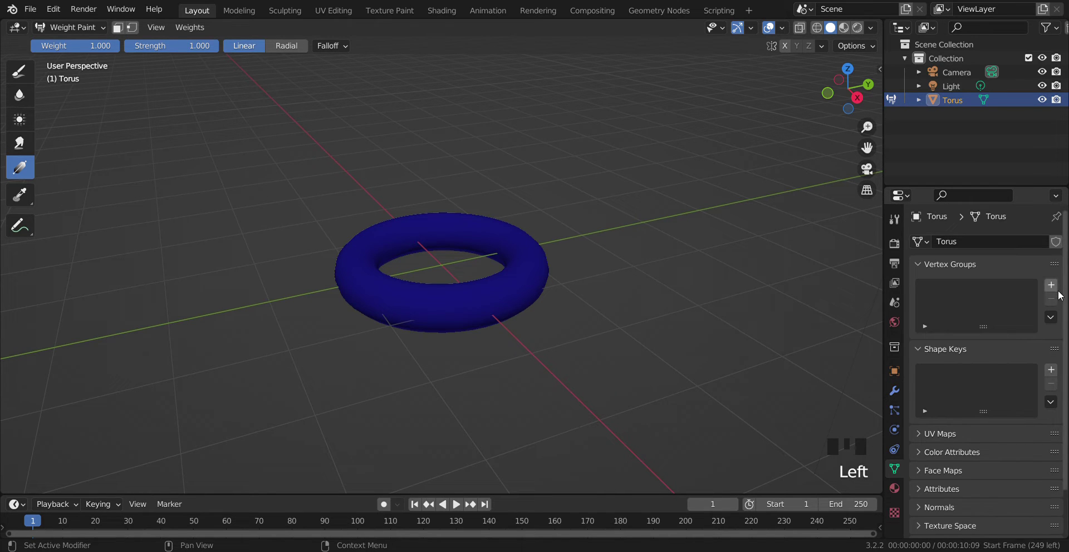
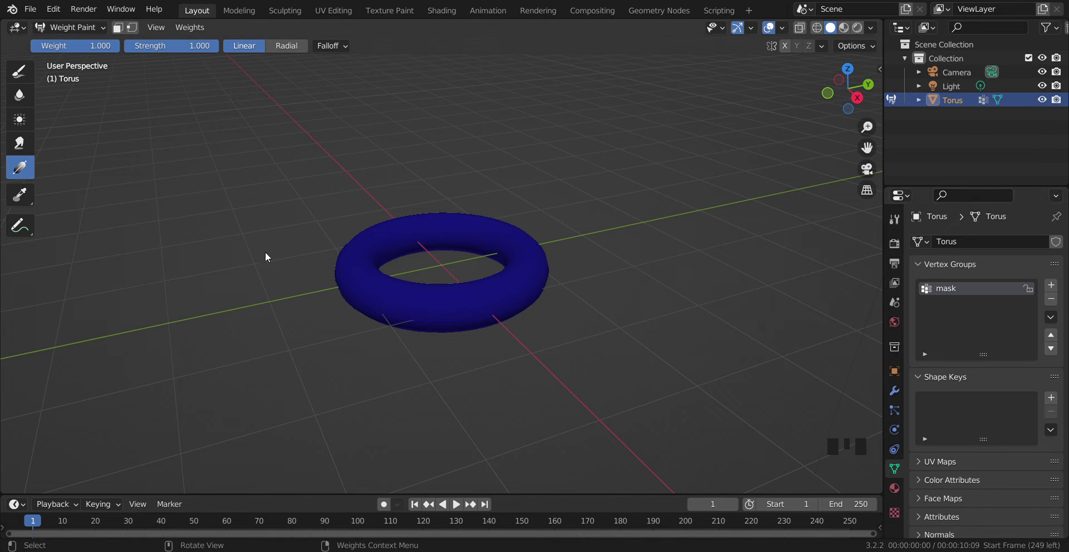
Paint a red-to-green weight gradient across the torus into 'mask' and return to Object Mode
drag(23, 173, 342, 278)
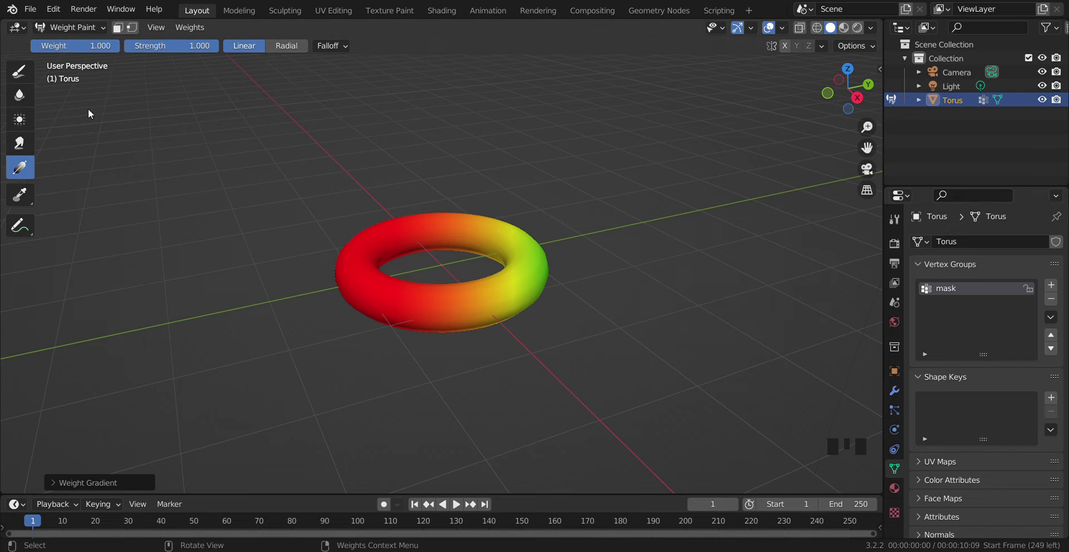
click(82, 32)
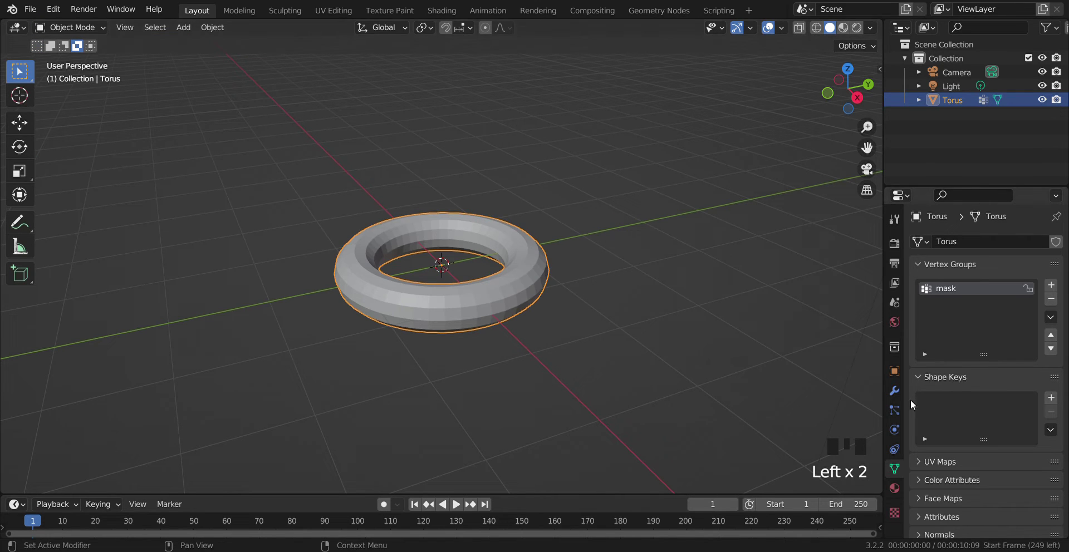
Add a Mask modifier using the 'mask' vertex group and key its Threshold at 0.000 on frame 1
click(894, 398)
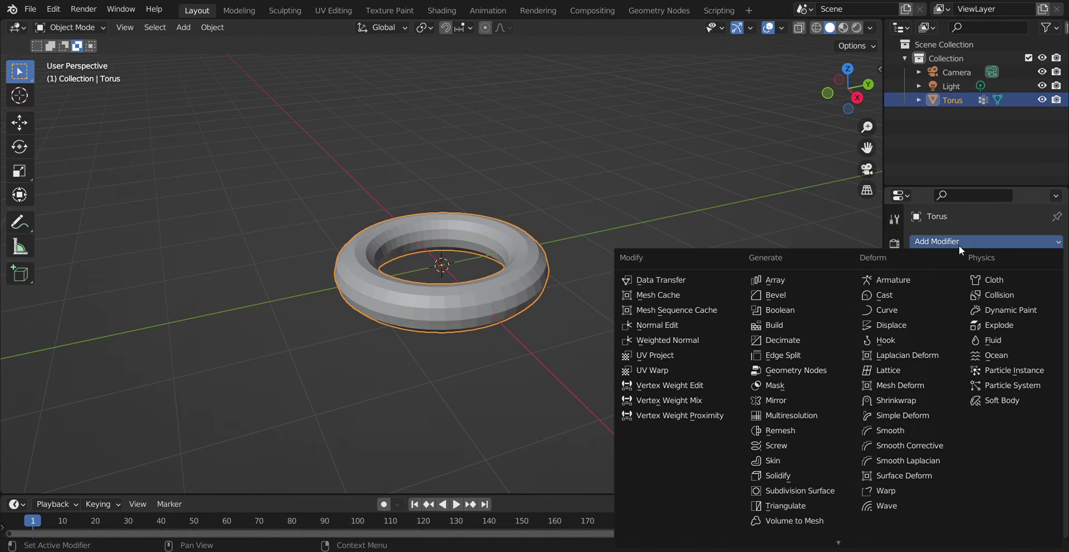
click(796, 388)
drag(985, 334, 1059, 370)
click(1059, 369)
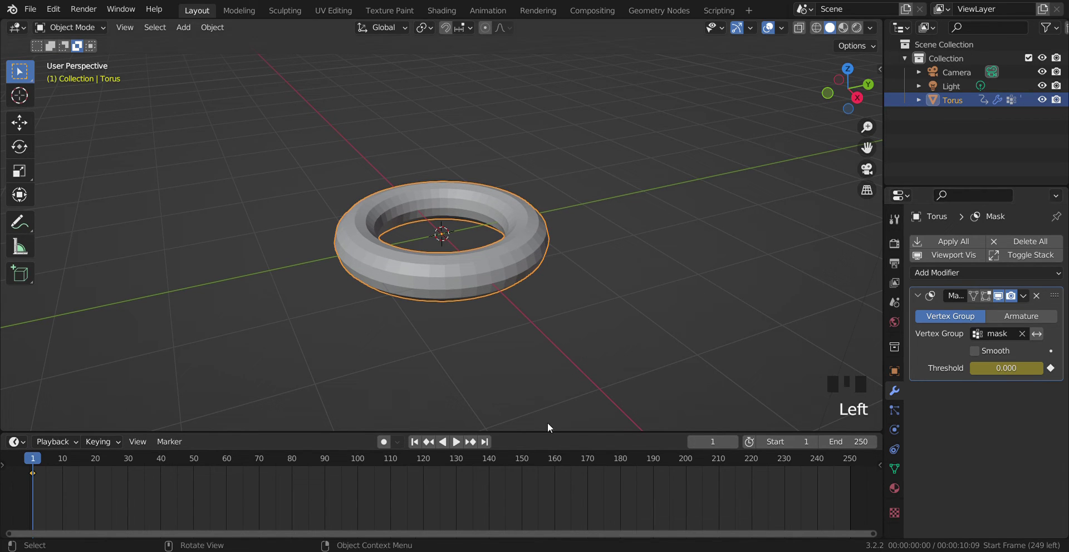
Key Threshold at 1.000 near frame 100 and scrub playback to watch the torus dissolve
drag(395, 461, 460, 447)
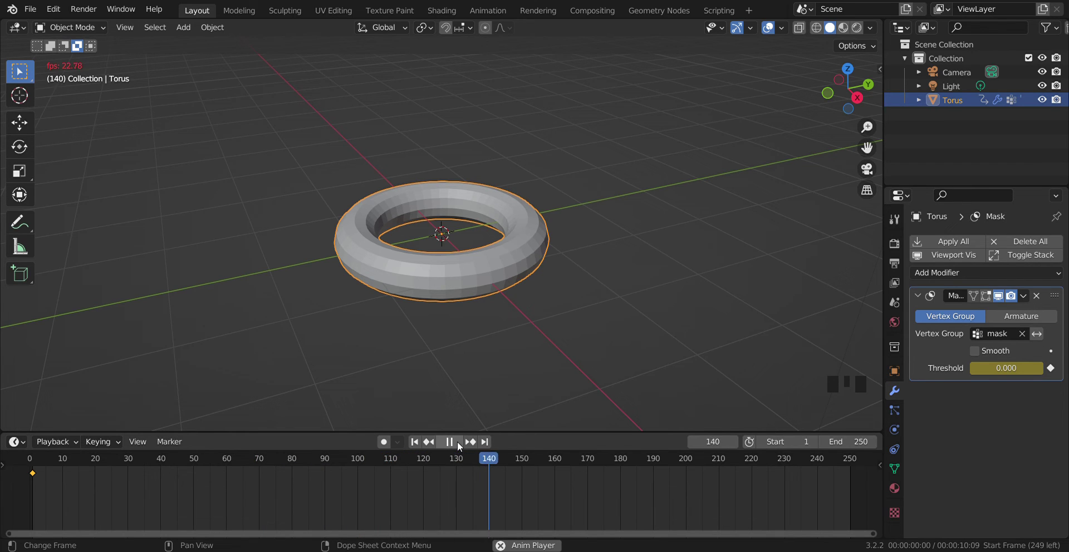
drag(461, 448, 1057, 372)
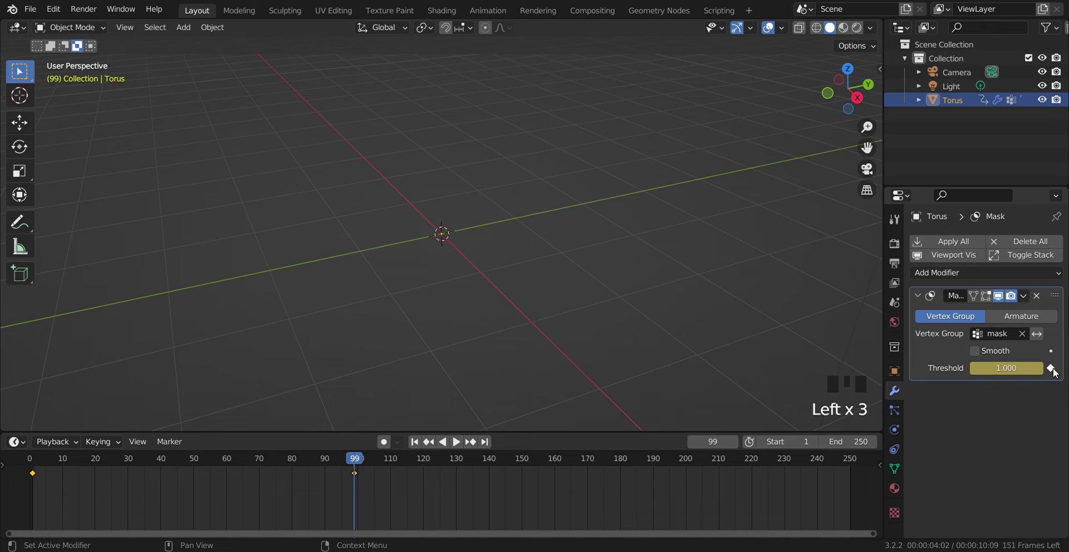
drag(358, 461, 458, 443)
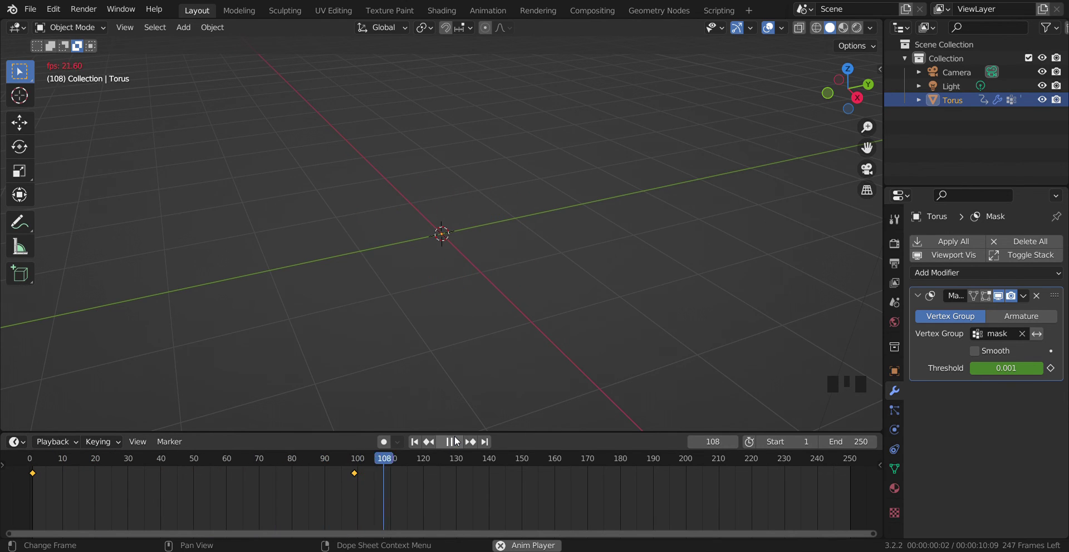
drag(458, 442, 332, 435)
drag(326, 435, 435, 498)
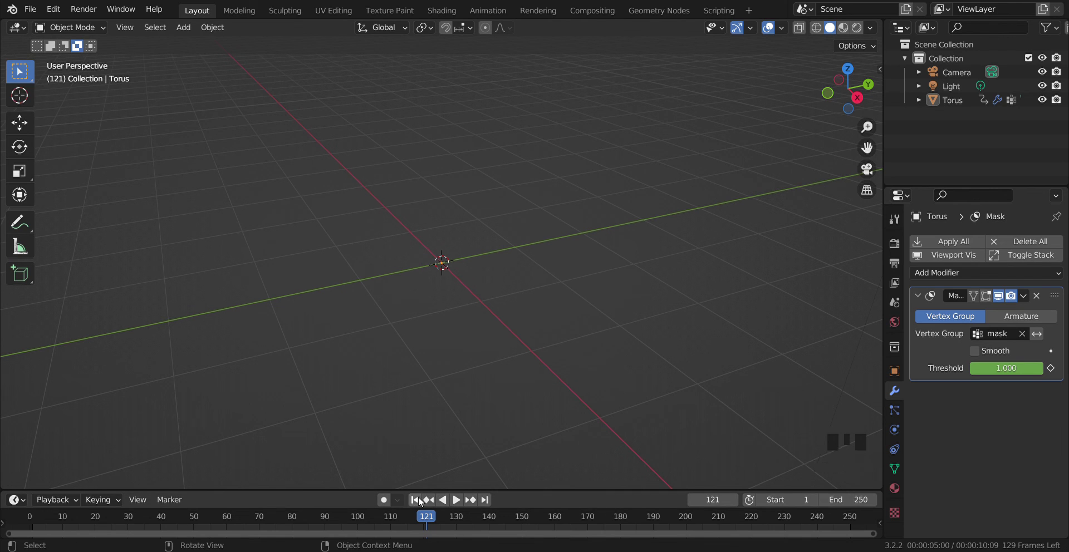
click(422, 502)
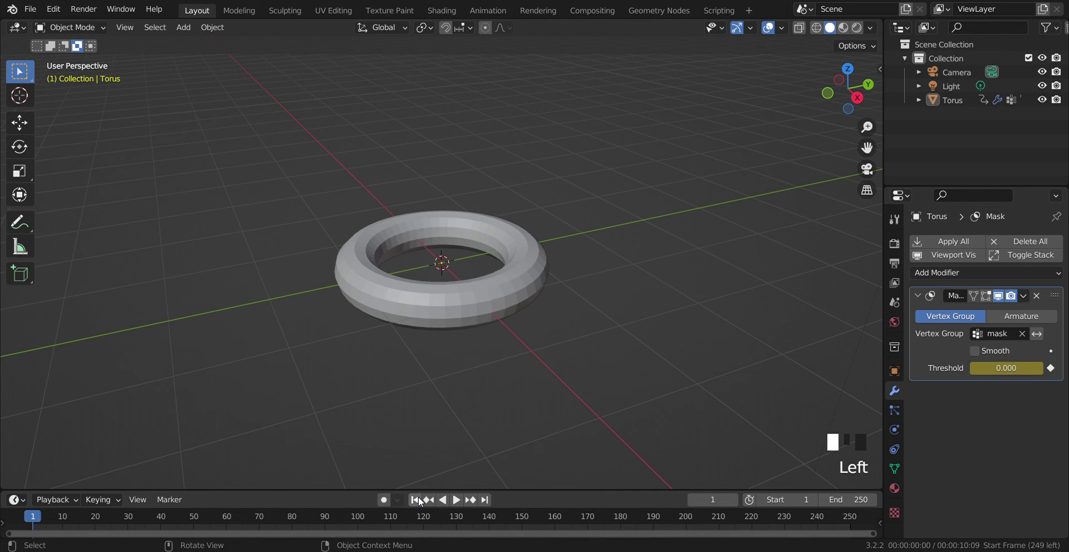
key(space)
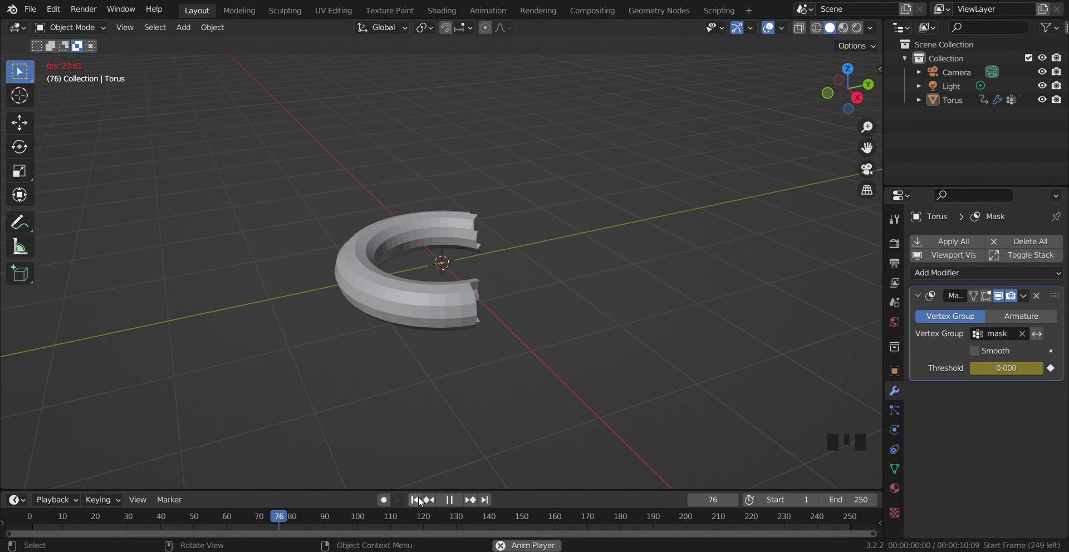
key(space)
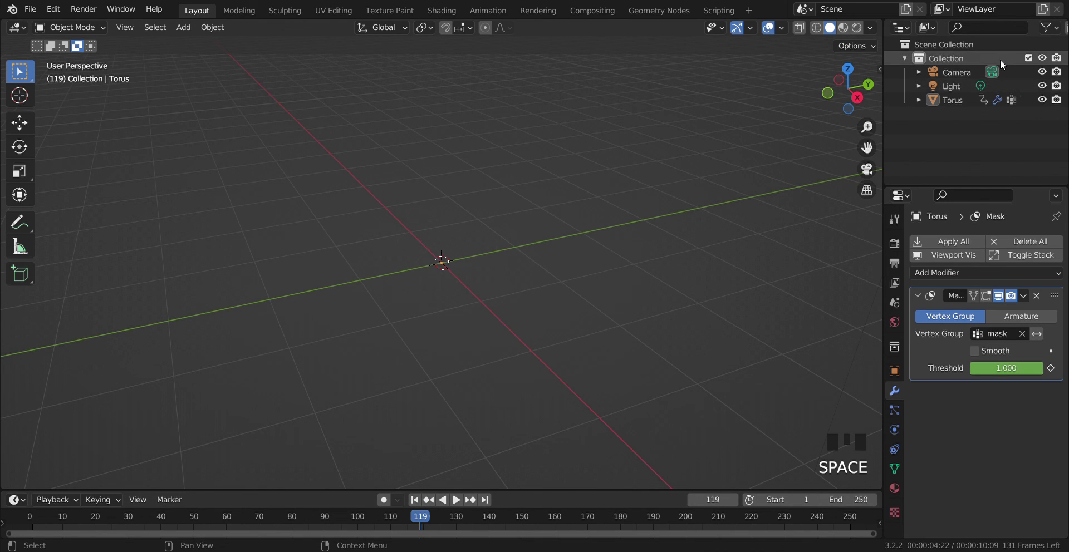